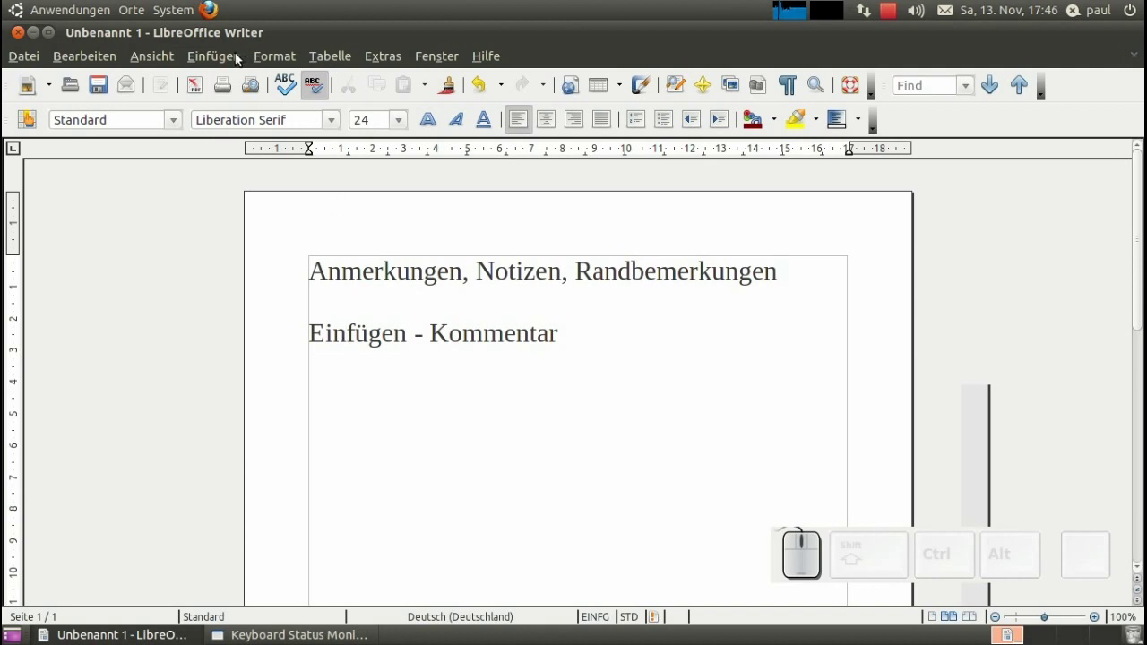
Step: Bring up the Einfügen menu, dismiss it once, then reopen it to reach Kommentar
left_click(229, 61)
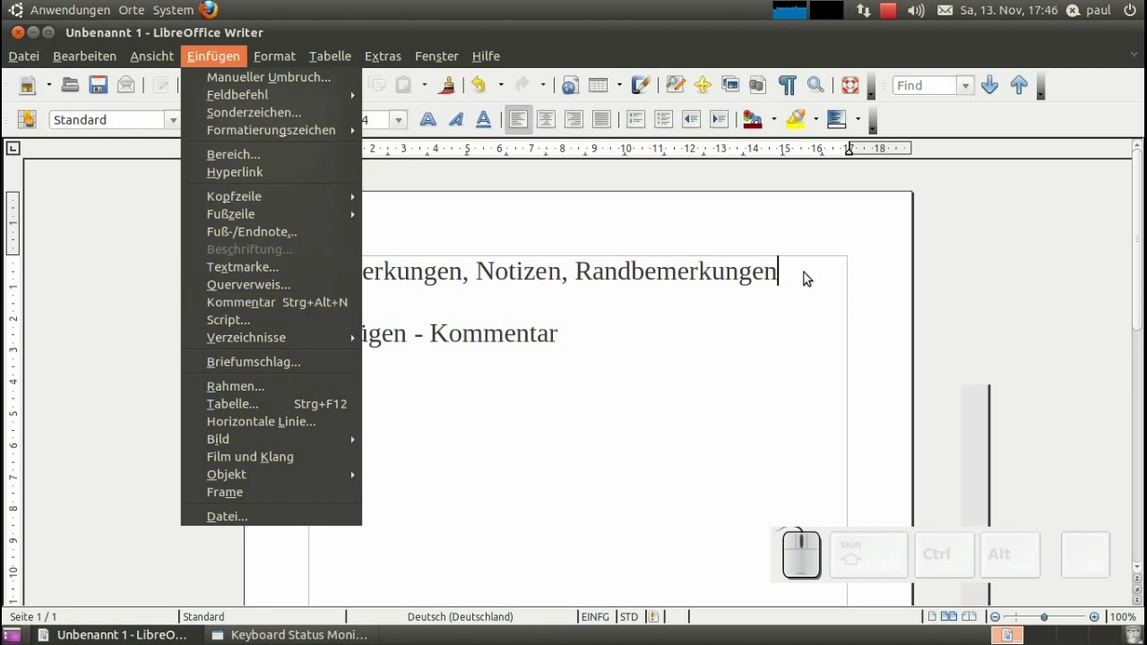
left_click(810, 277)
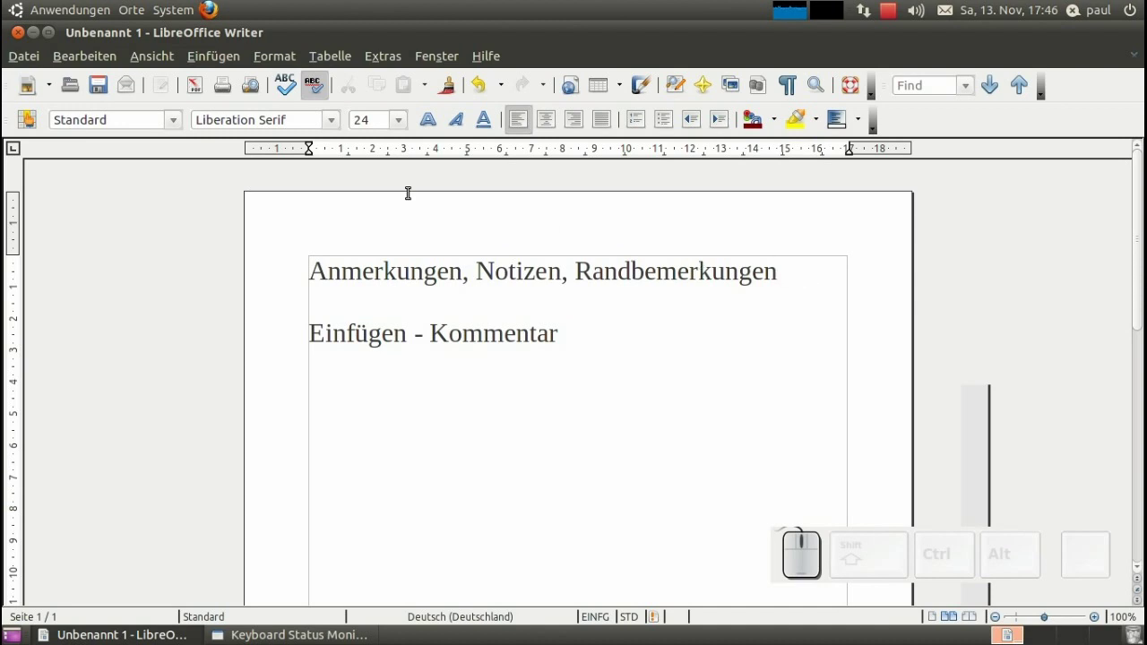
left_click(206, 60)
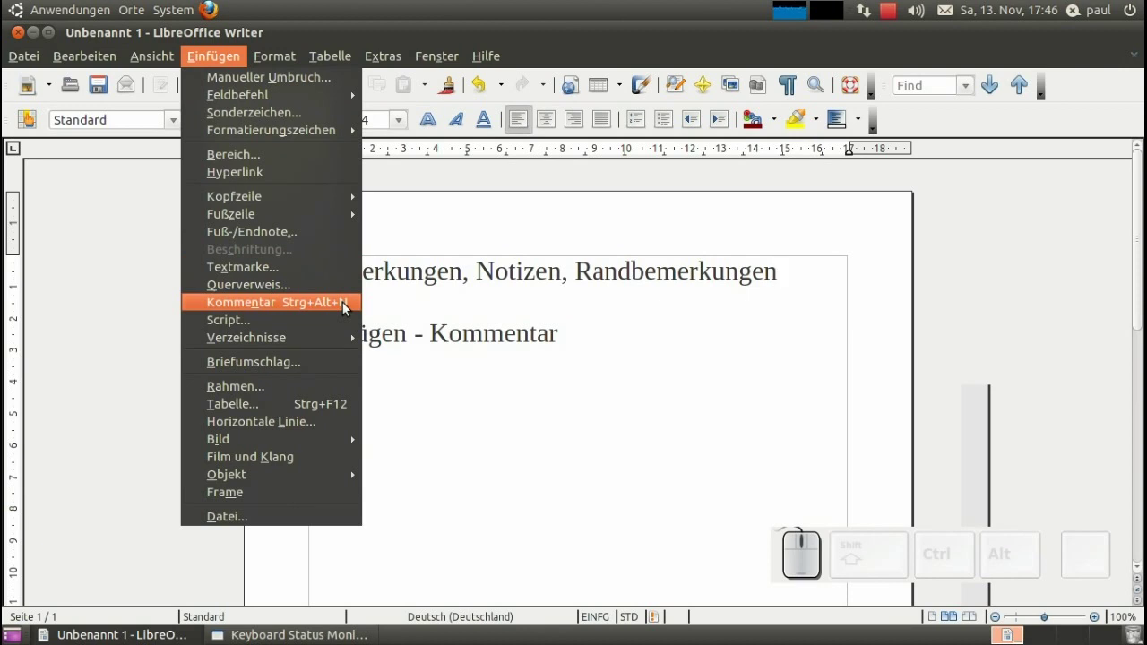
Step: Enter the word Kommentar into the new margin comment note
left_click(349, 309)
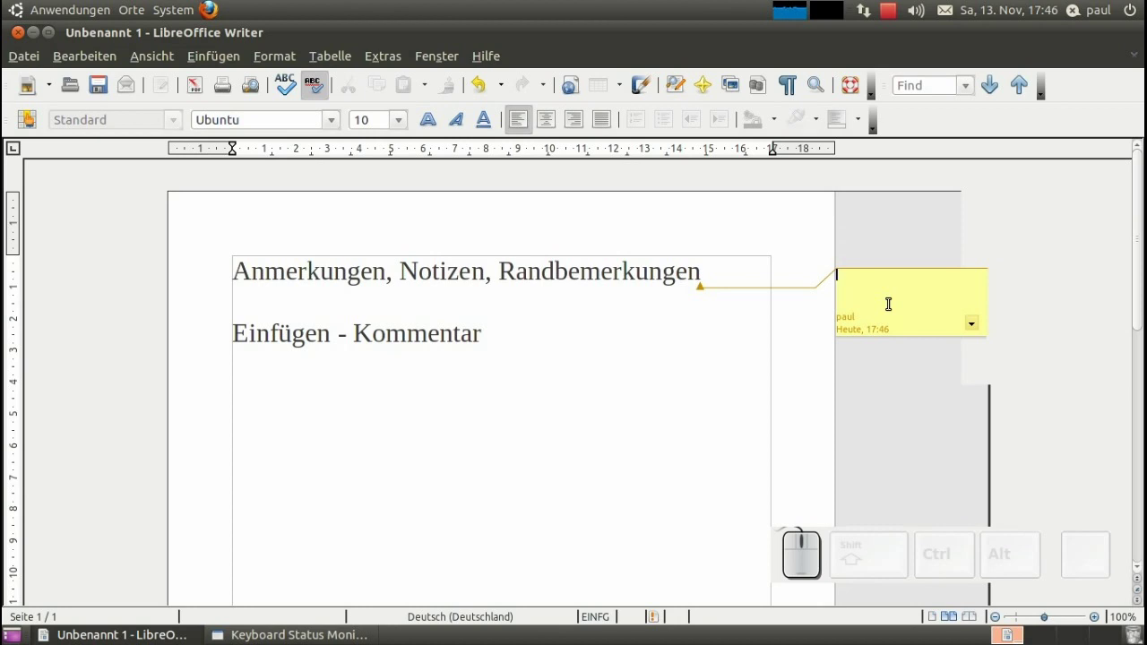
key("BackSpace")
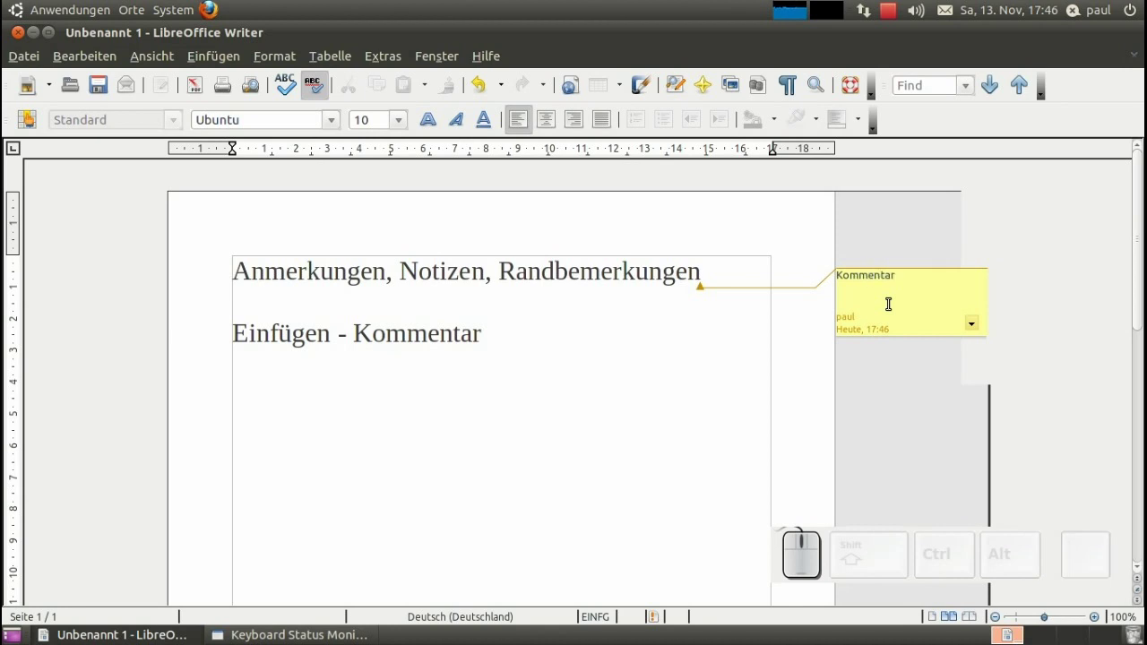
Step: Make the second Kommentar bold and underline the whole comment text, selecting it all
right_click(913, 283)
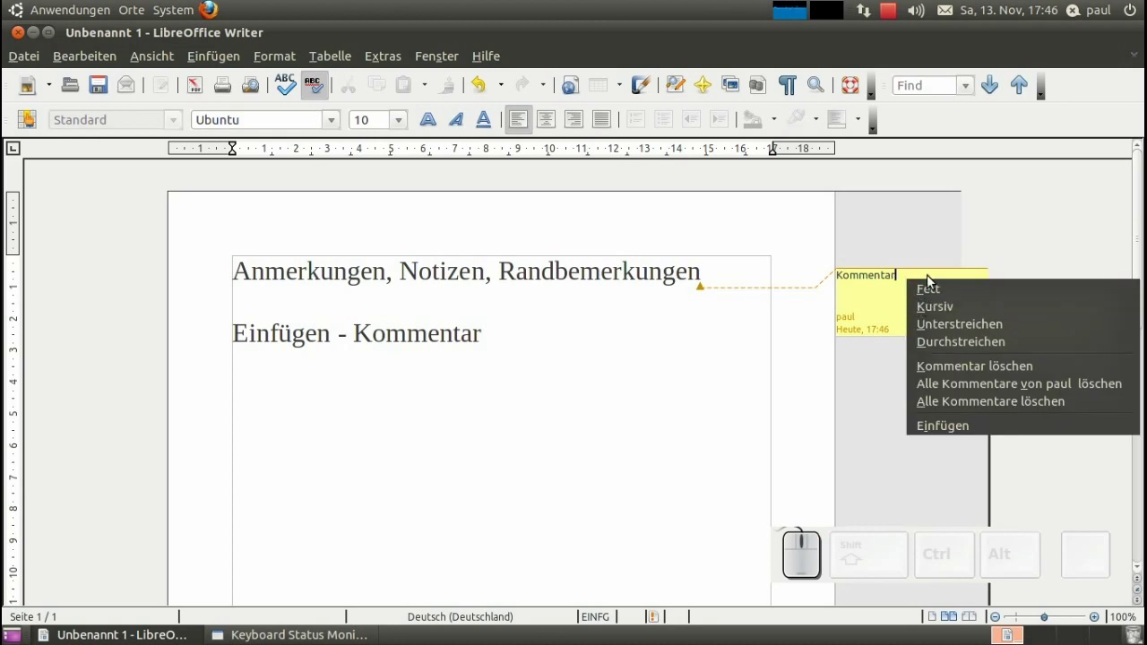
left_click(930, 291)
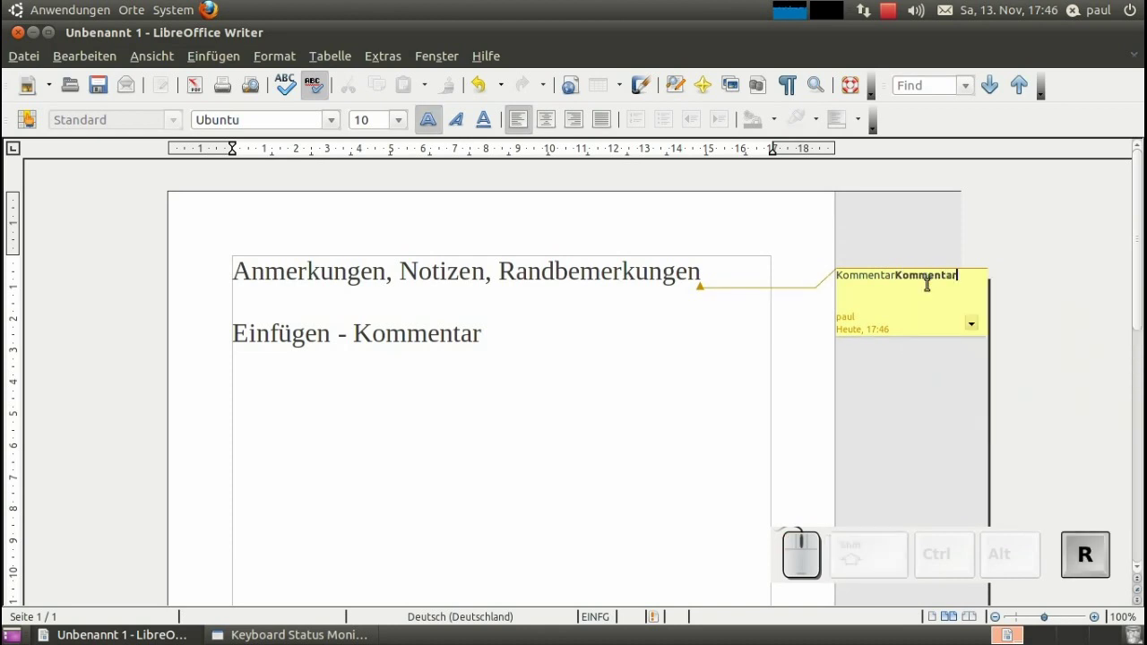
key("space")
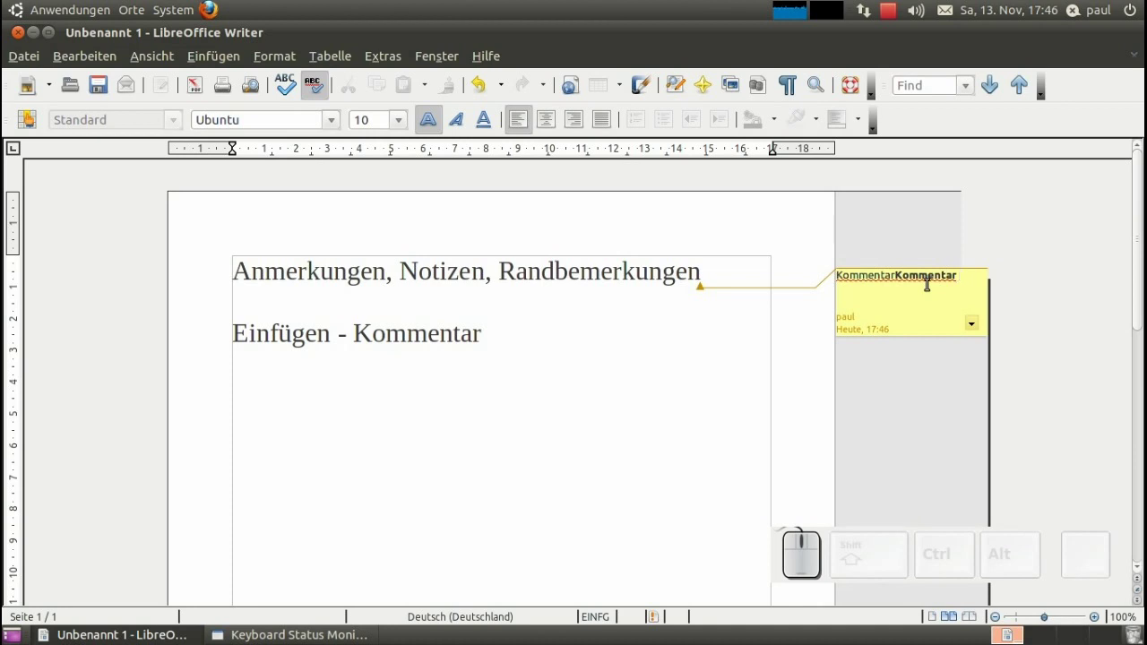
key("ctrl+a")
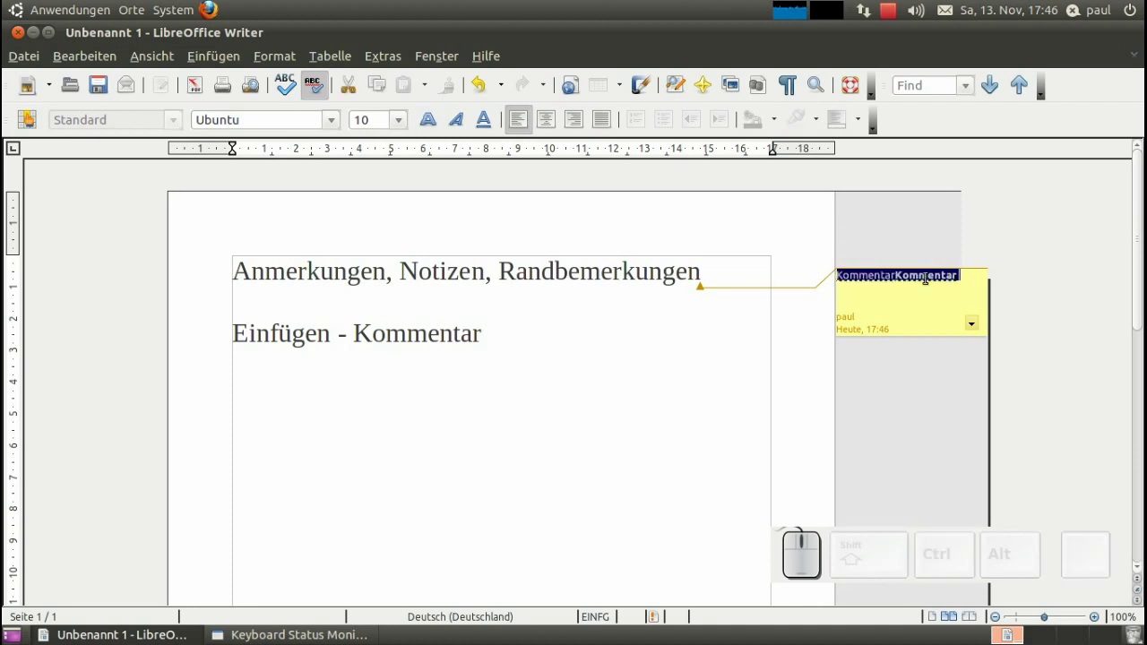
Step: Show and dismiss the spelling suggestions for the selected comment text
right_click(235, 147)
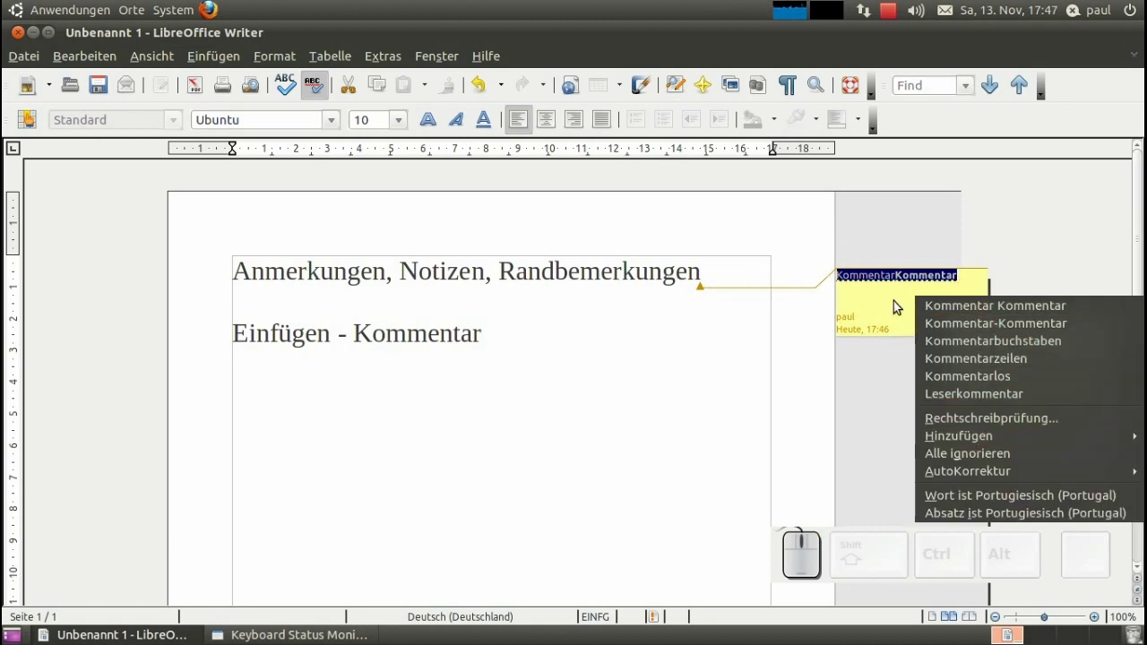
left_click(896, 307)
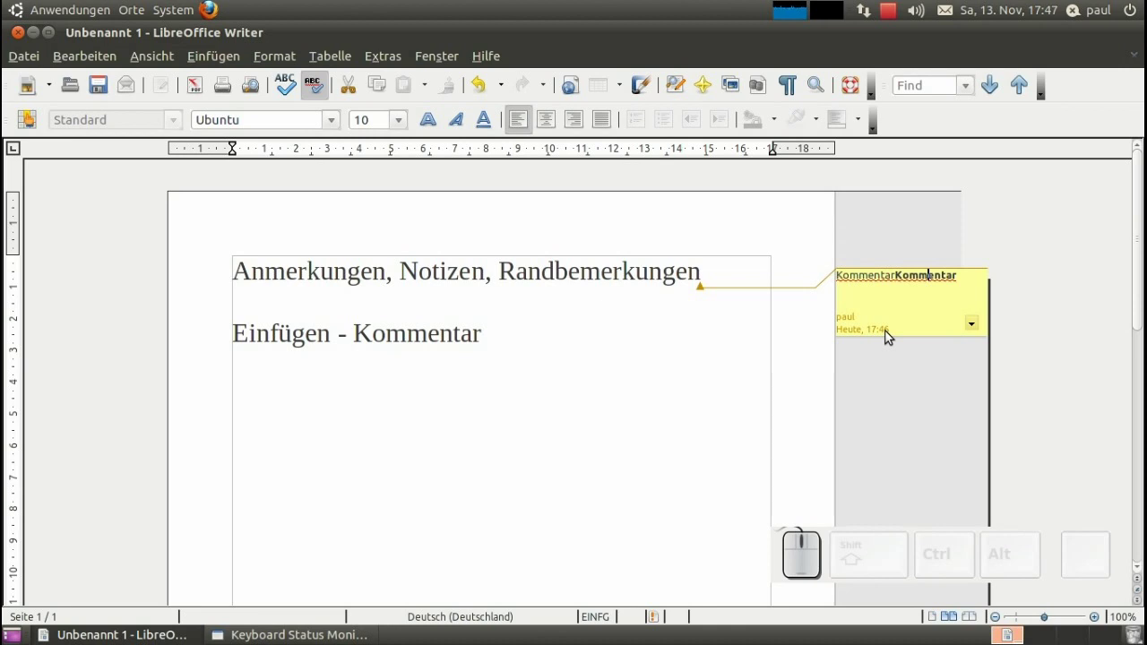
left_click(392, 61)
left_click(468, 461)
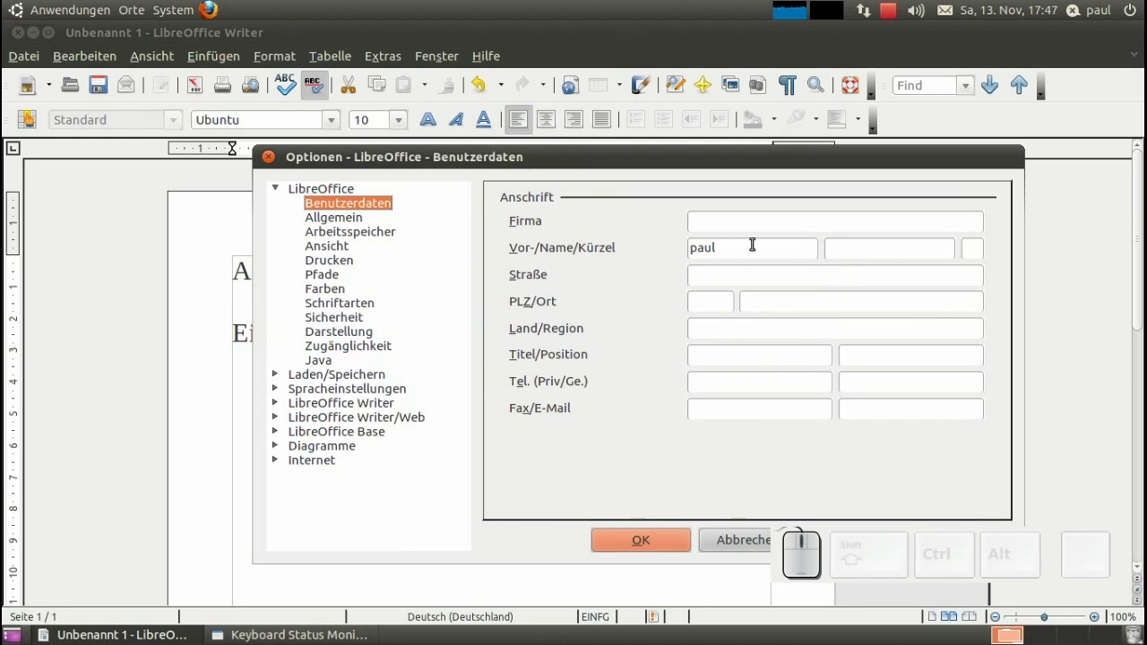
left_click(748, 543)
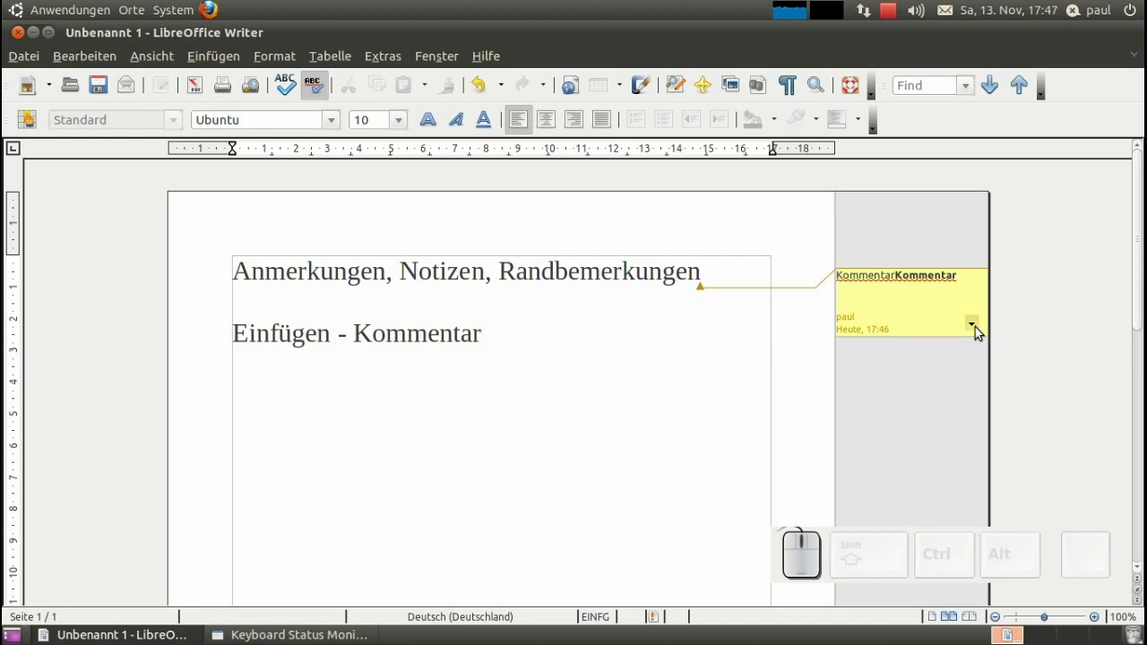
Step: Inspect the comment's own options list and its formatting menu without choosing anything
left_click(978, 334)
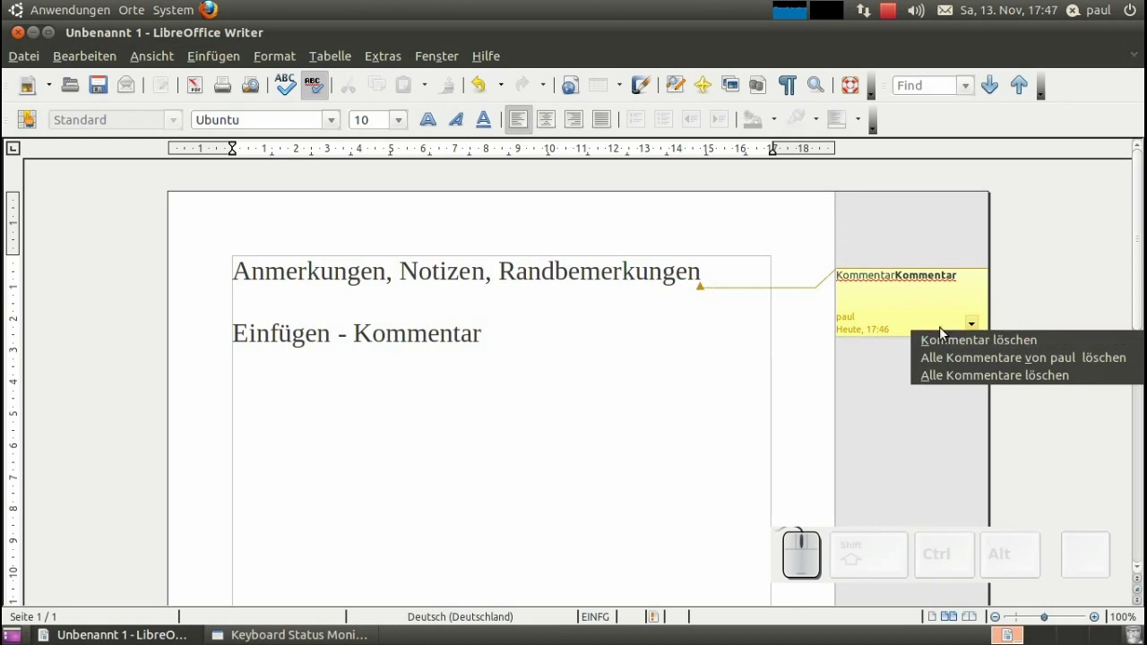
left_click(935, 295)
right_click(942, 296)
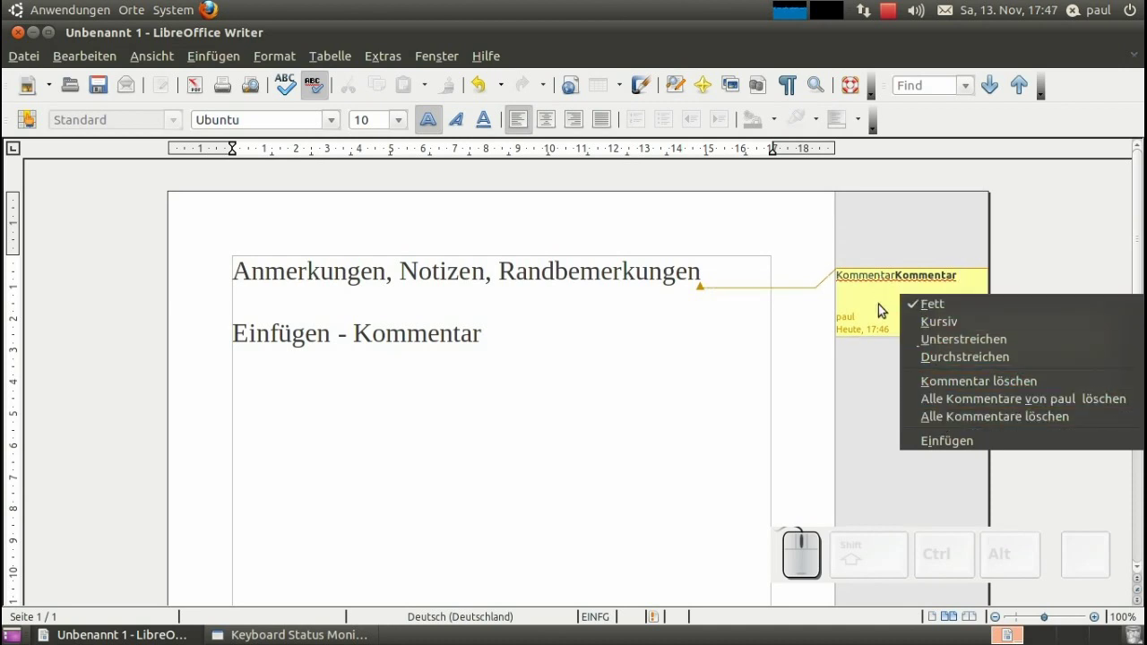
left_click(880, 305)
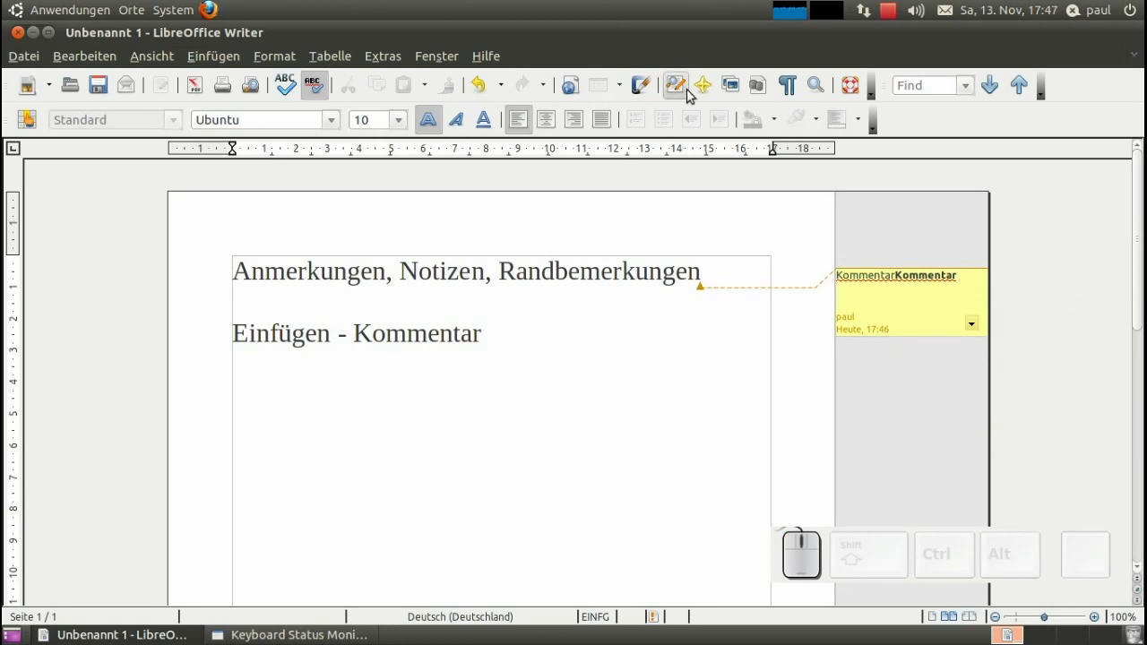
Step: In the Navigator pick the KommentarKommentar entry under Kommentare, then close the panel
left_click(707, 90)
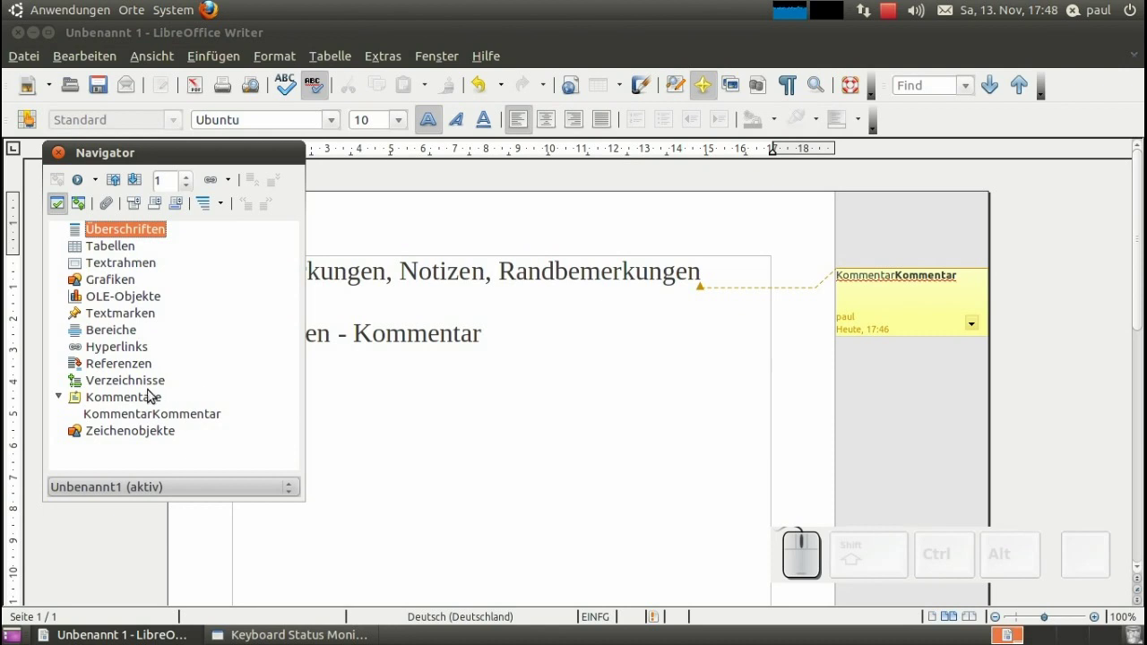
left_click(143, 400)
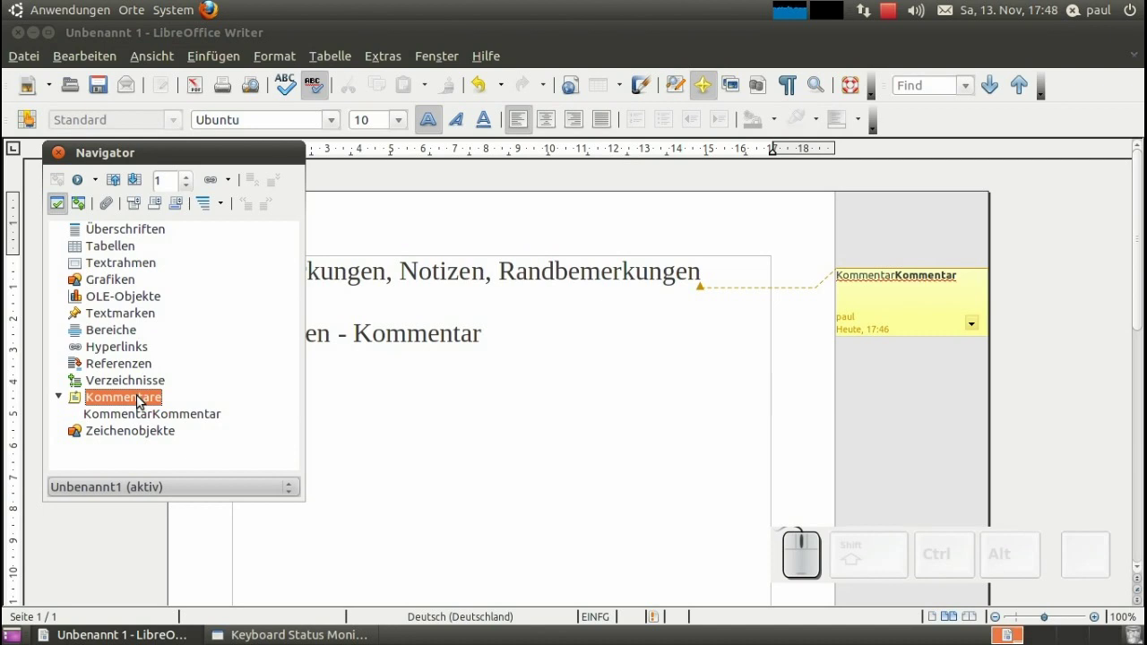
left_click(144, 423)
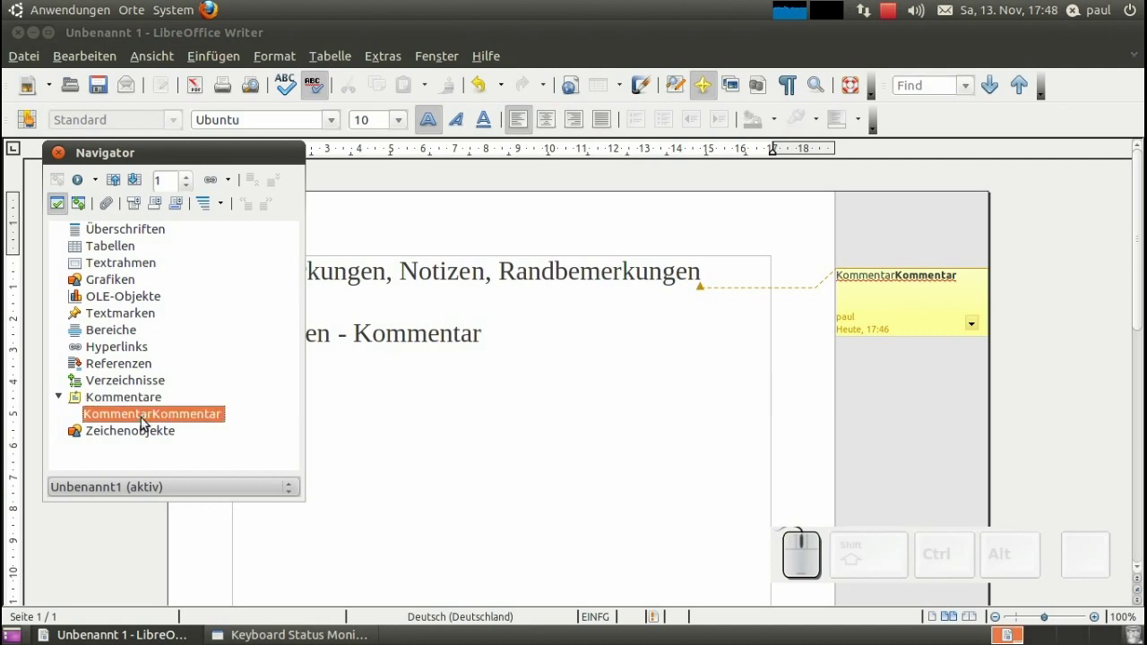
left_click_drag(66, 154, 95, 161)
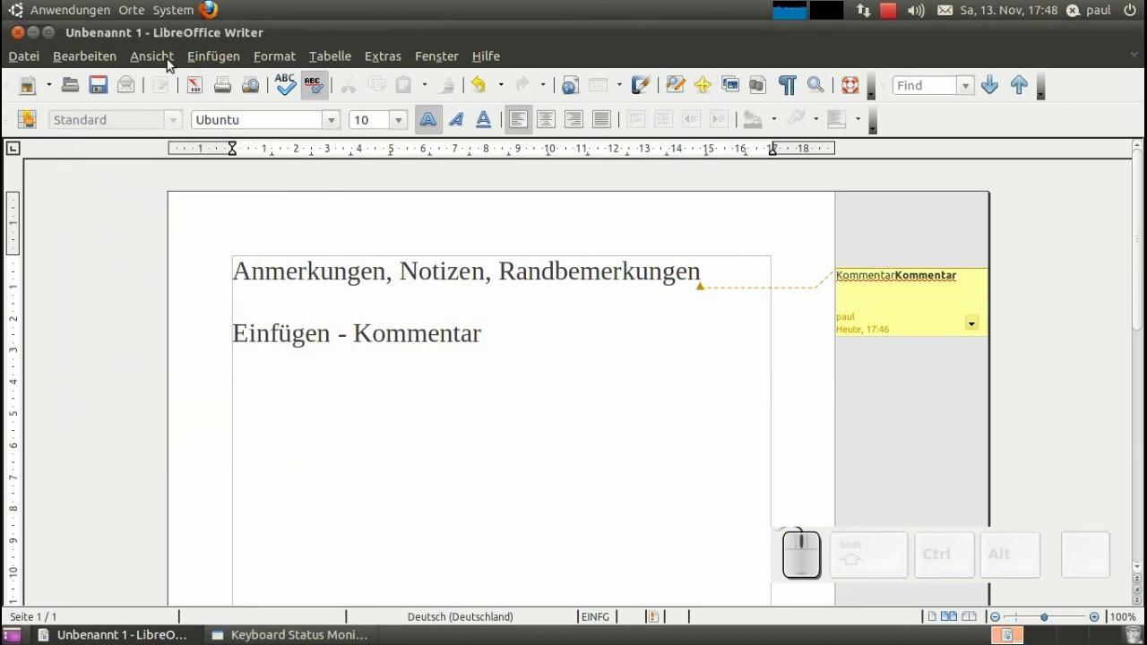
left_click(159, 62)
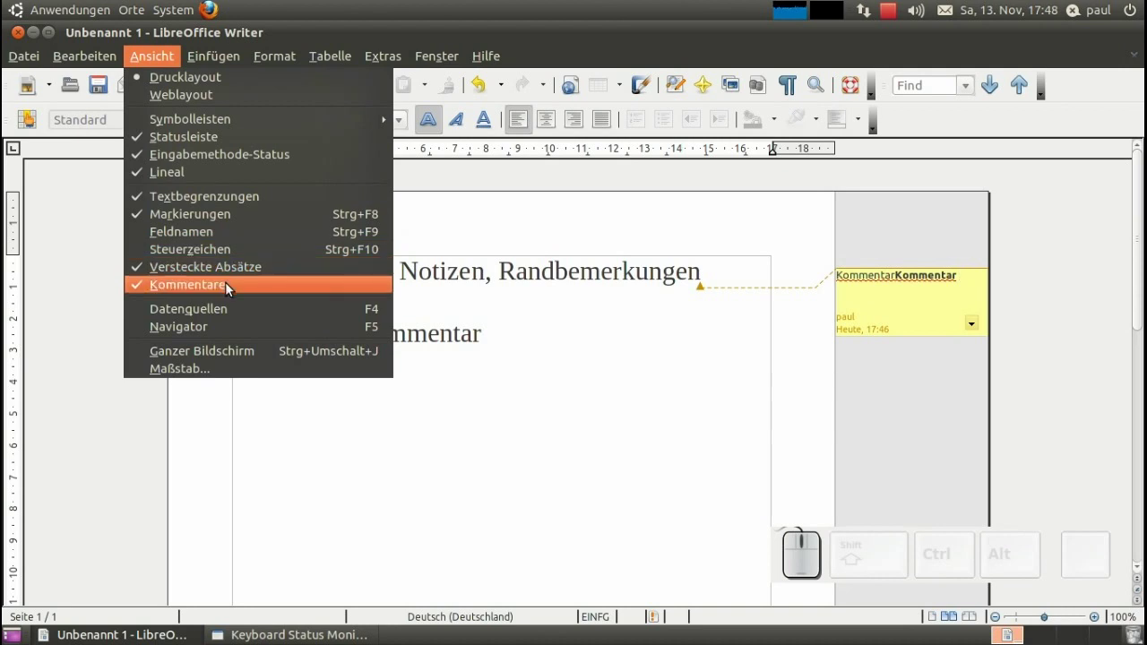
left_click(233, 290)
left_click(162, 63)
left_click(208, 287)
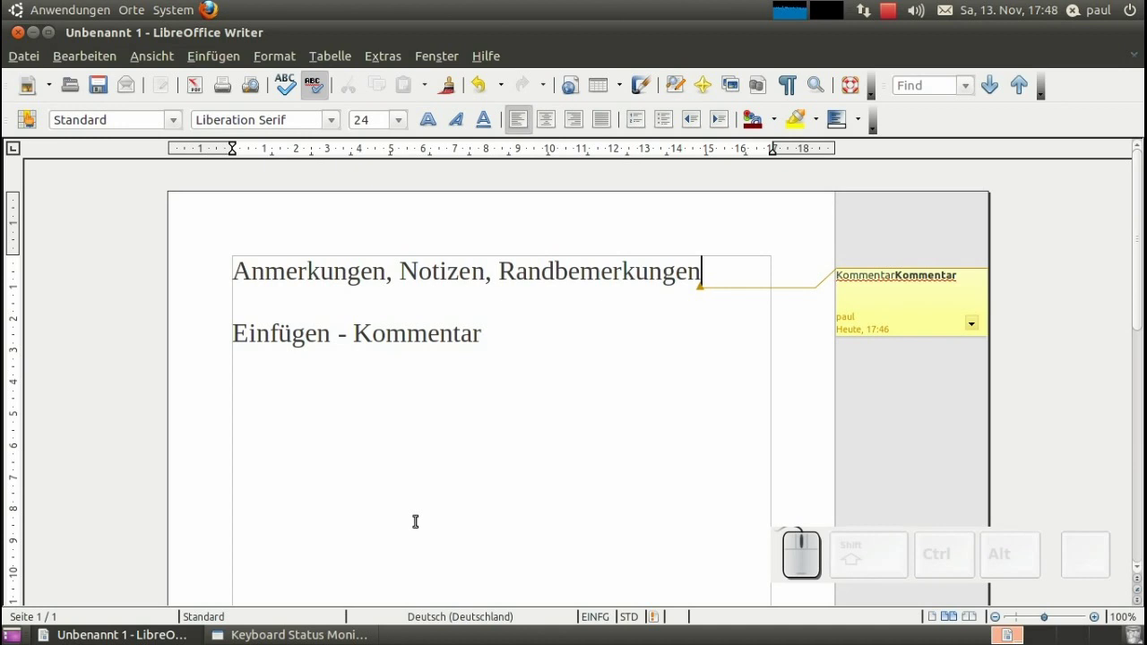
left_click(388, 56)
left_click(453, 462)
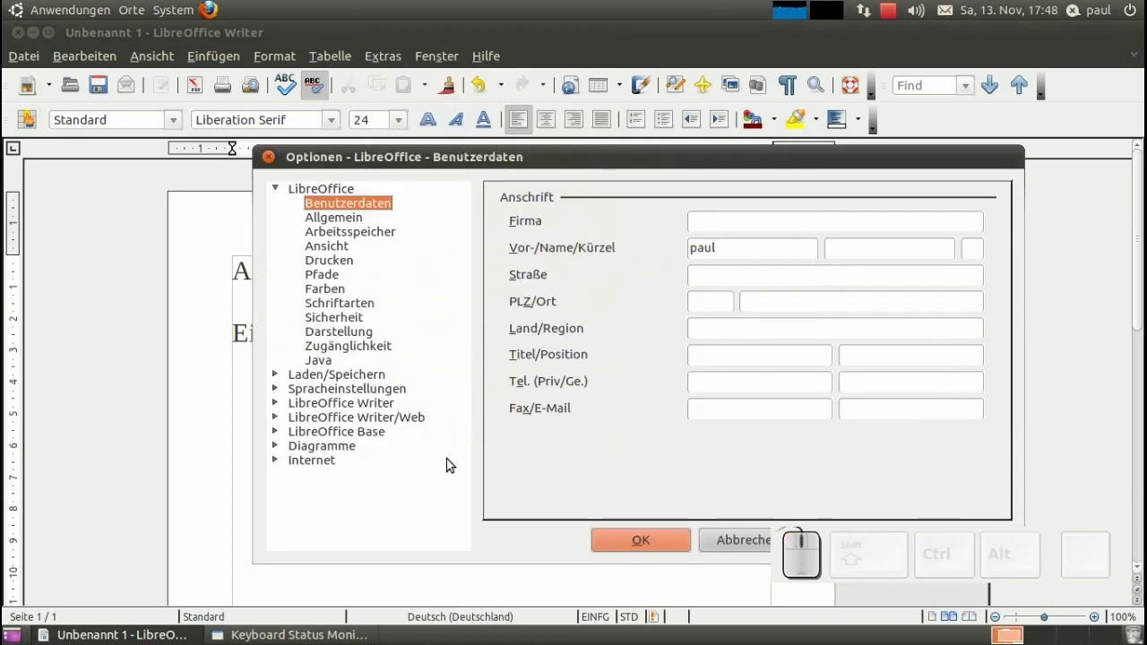
left_click(280, 410)
left_click(346, 366)
left_click(351, 454)
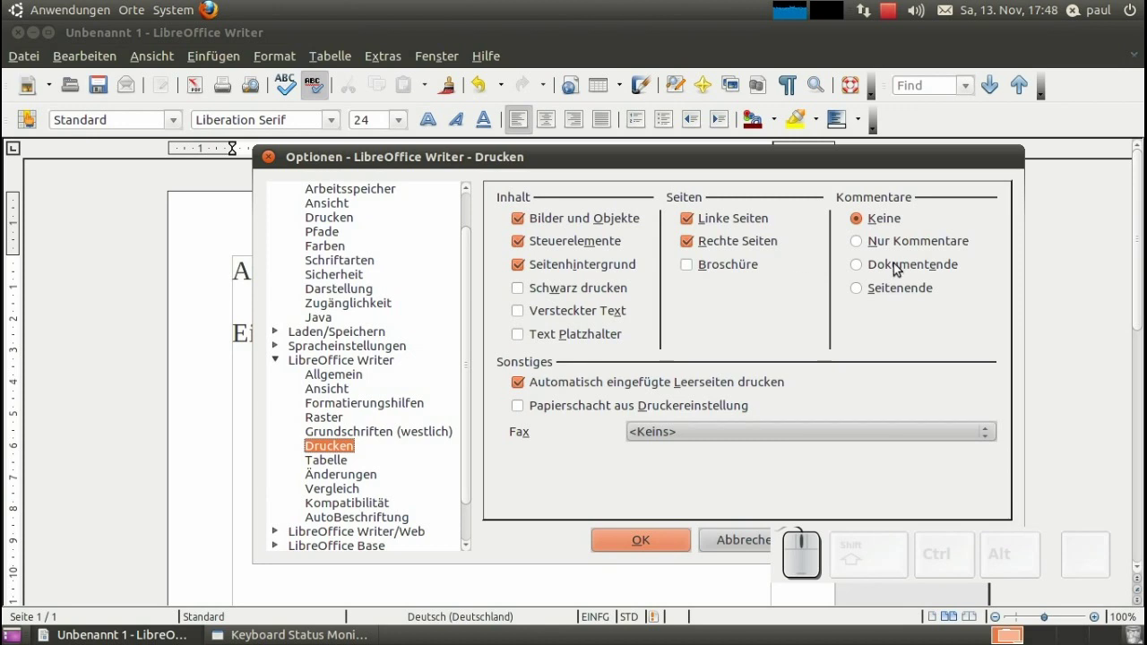
left_click(903, 242)
left_click(907, 293)
left_click(889, 222)
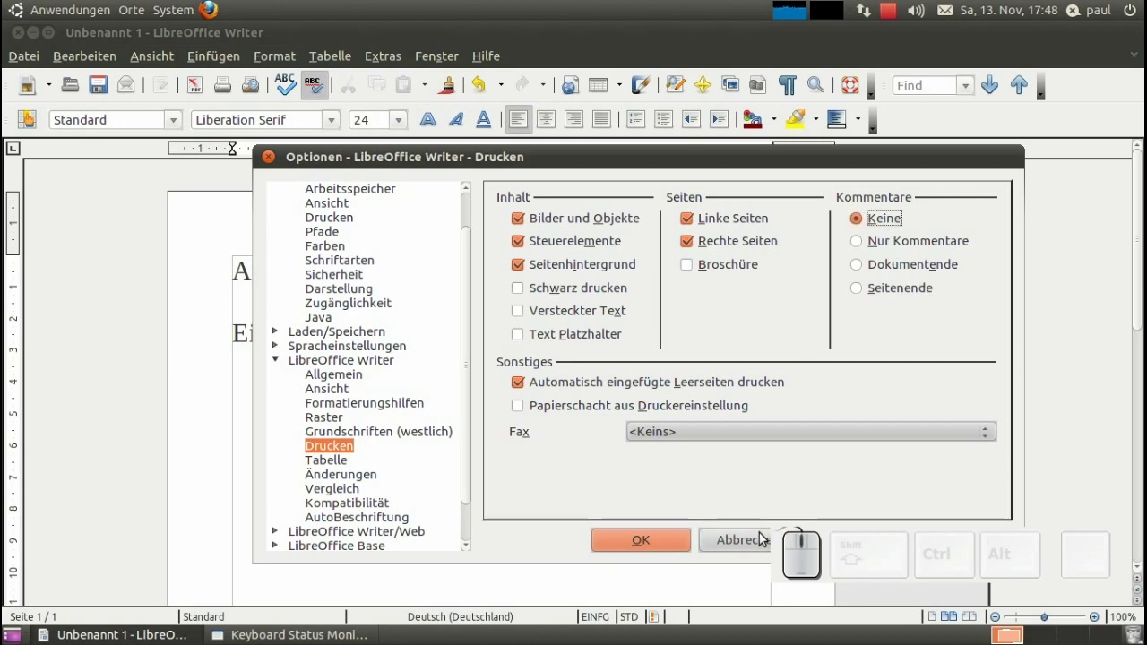
left_click(759, 544)
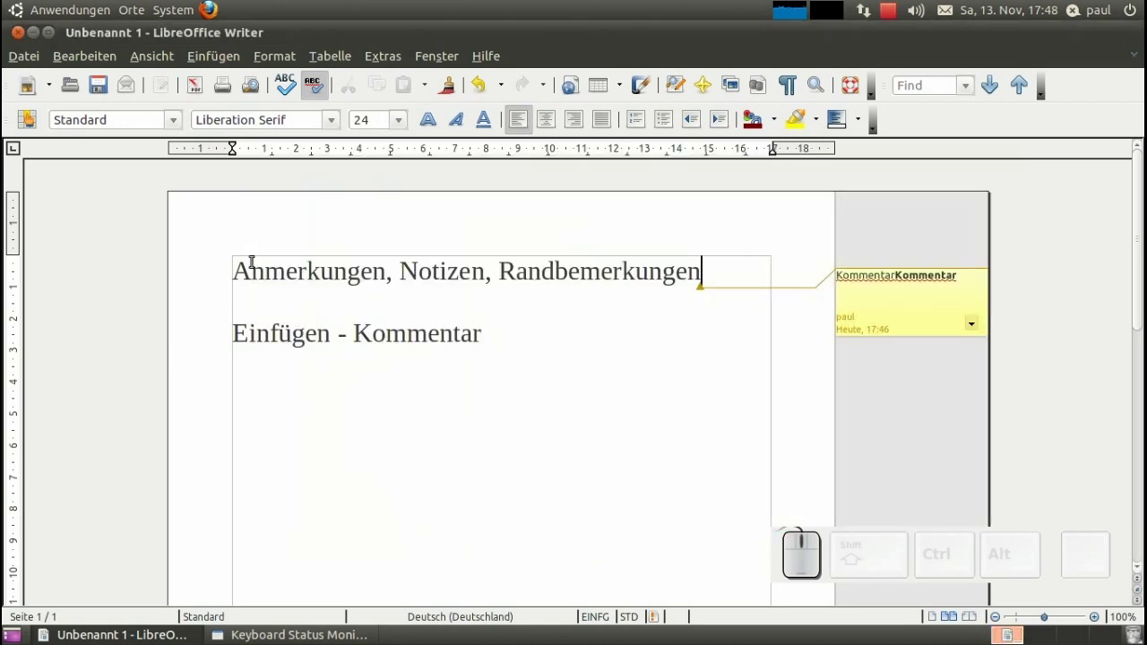
Step: Export as PDF via Datei with Kommentare exportieren ticked and the settings confirmed
left_click(27, 61)
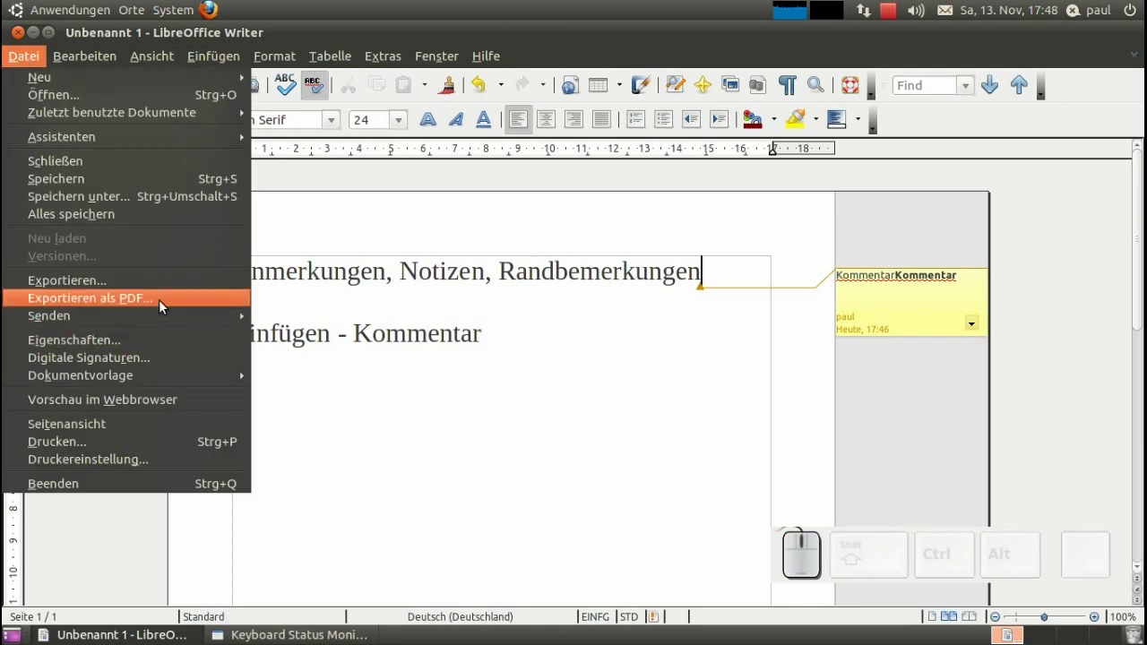
left_click(165, 307)
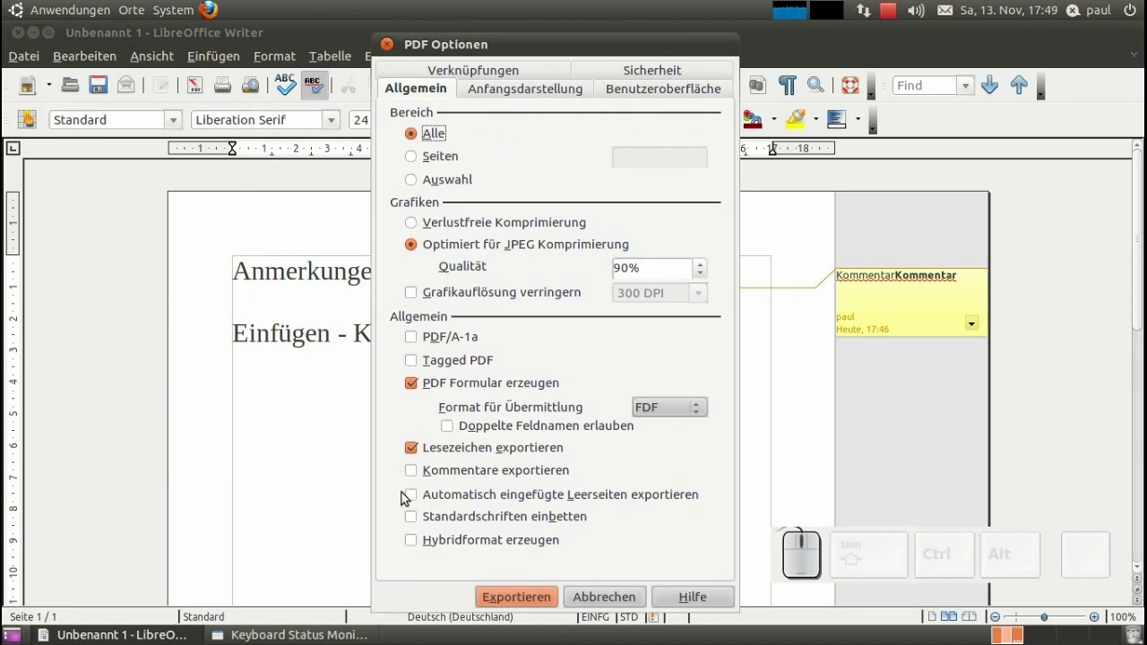
left_click(417, 476)
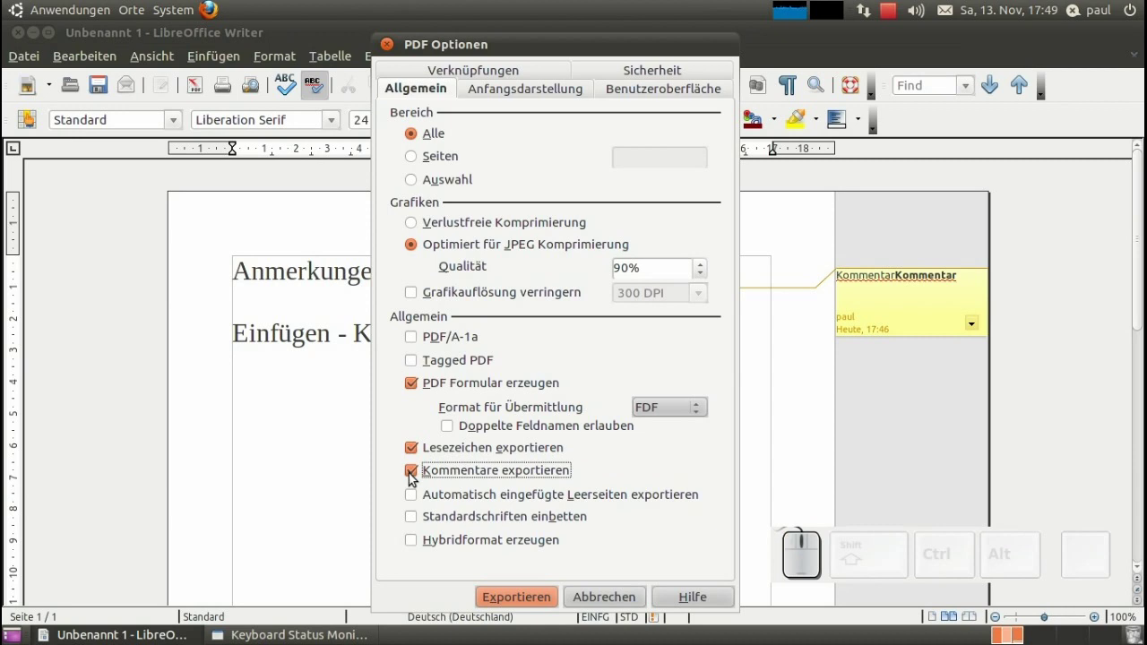
left_click_drag(415, 477, 591, 574)
left_click(605, 598)
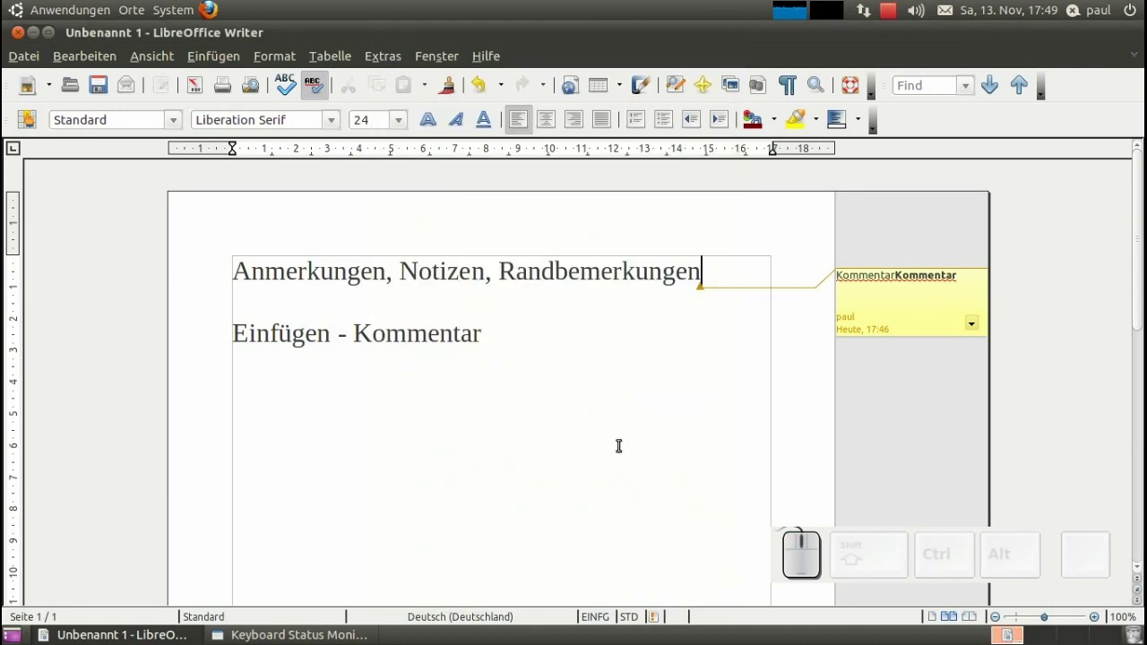